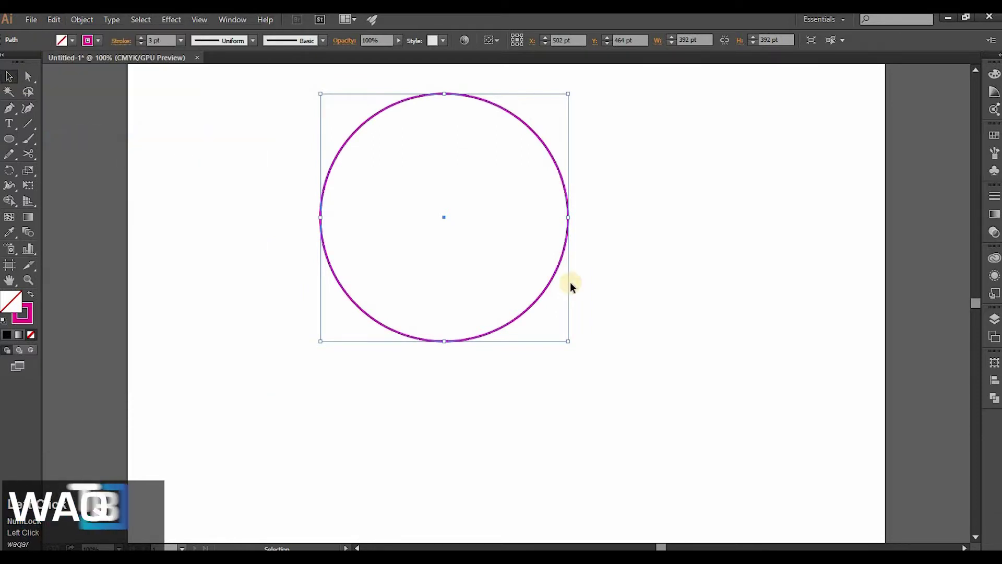
Duplicate the magenta circle so a copy overlaps it on the right, keeping both selected.
left_click_drag(563, 262, 572, 192)
left_click_drag(572, 192, 199, 20)
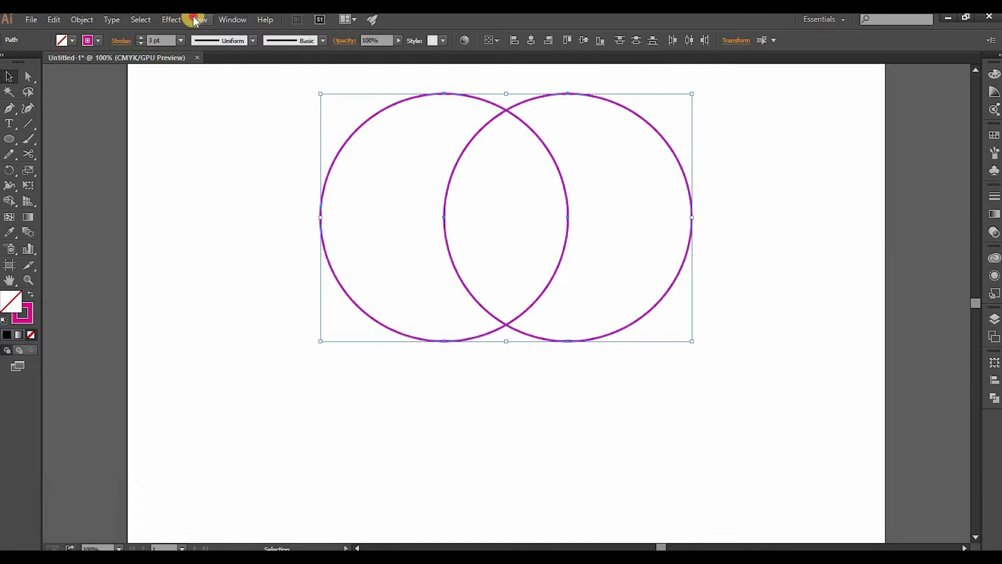
Use Pathfinder Minus Front to subtract the right circle, leaving a crescent outline.
left_click(199, 20)
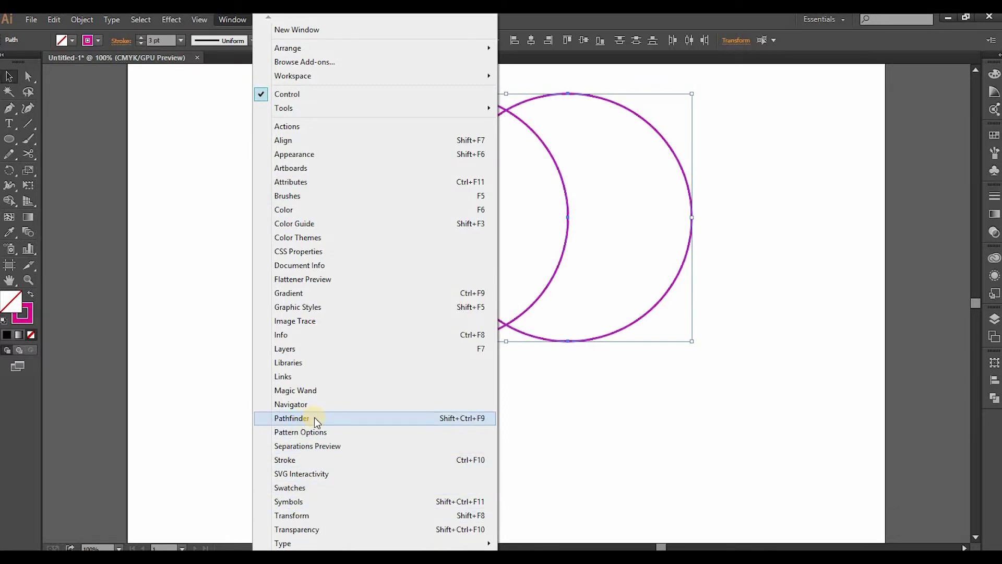
left_click(316, 420)
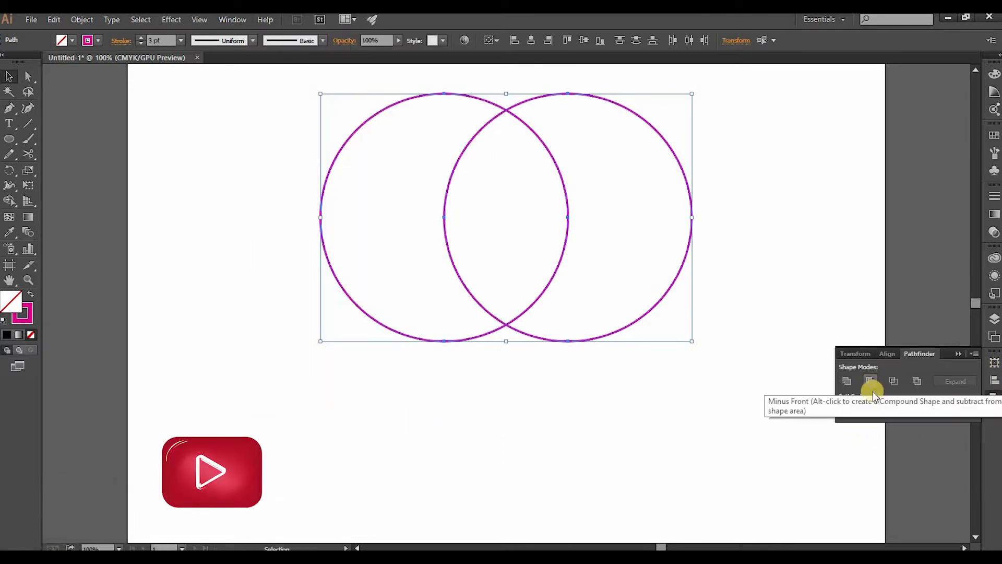
left_click(880, 386)
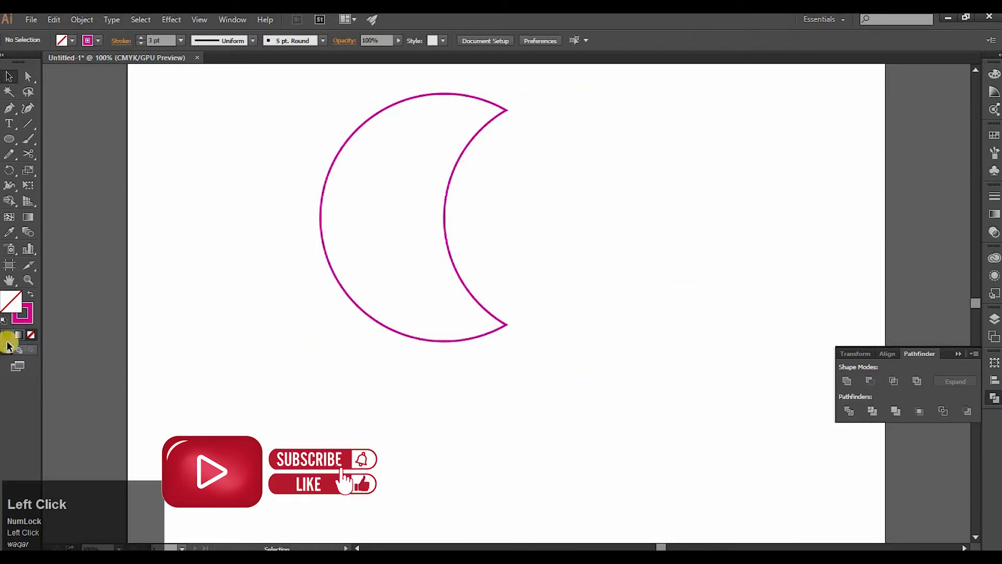
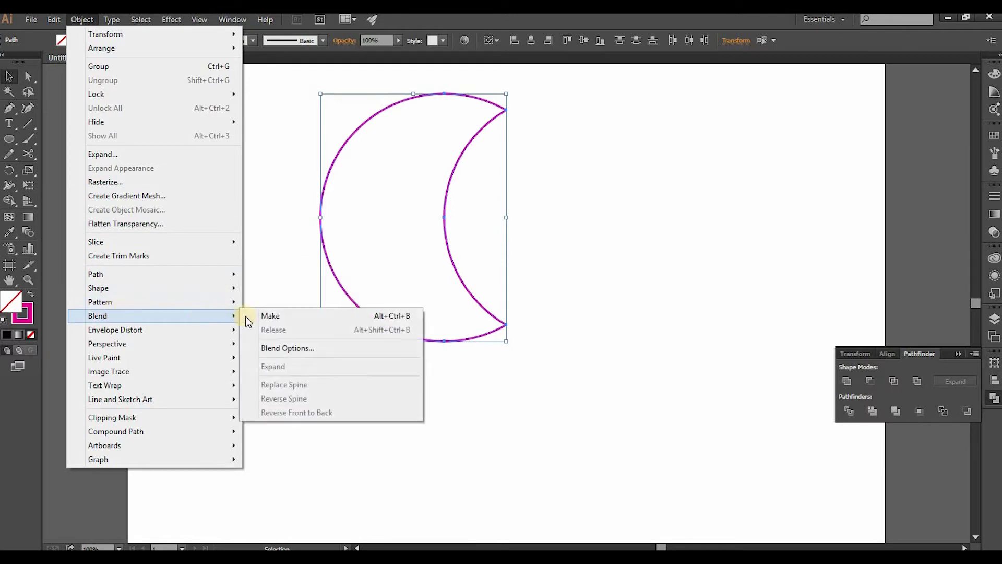
Make a blend between the two crescents and bring up Blend Options.
left_click(249, 319)
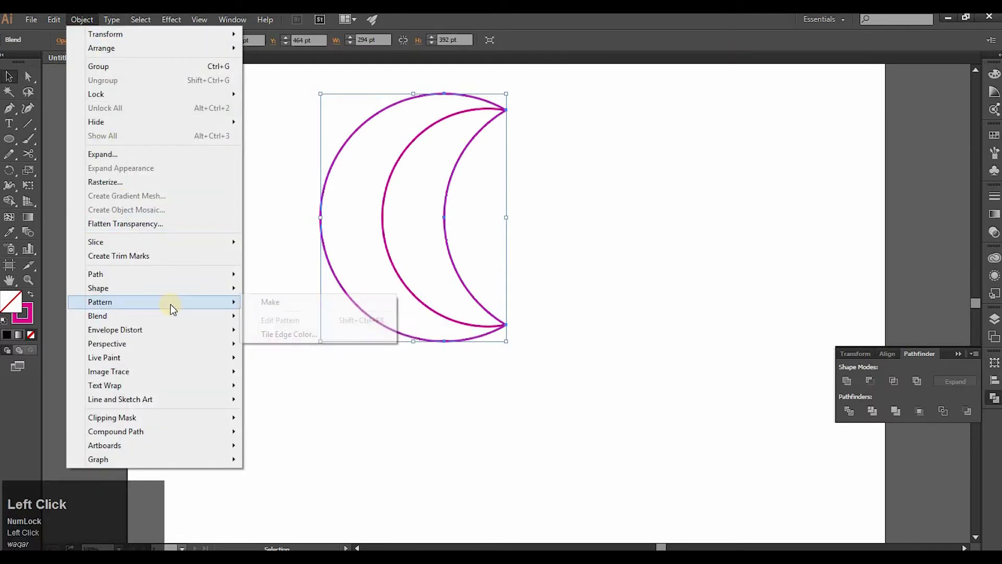
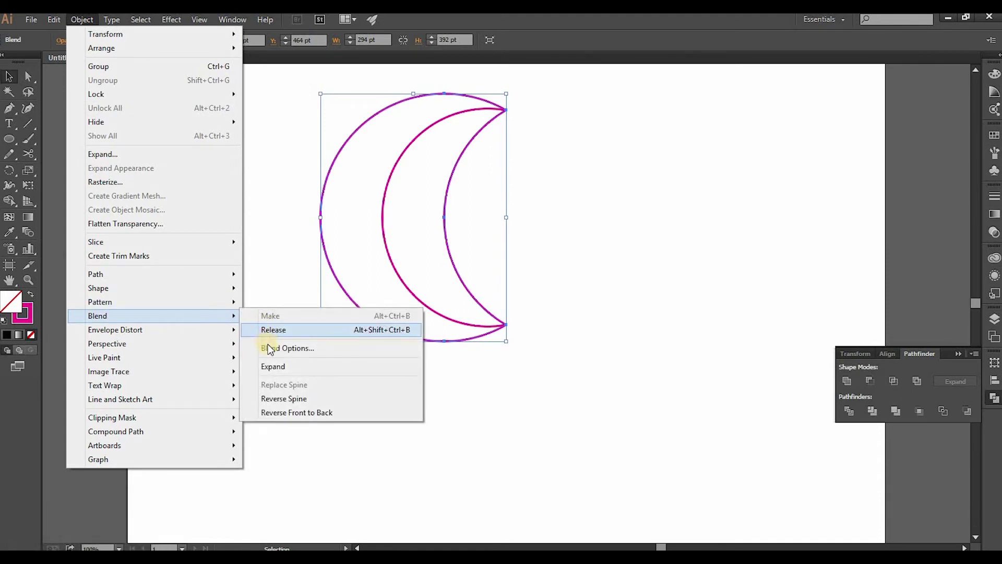
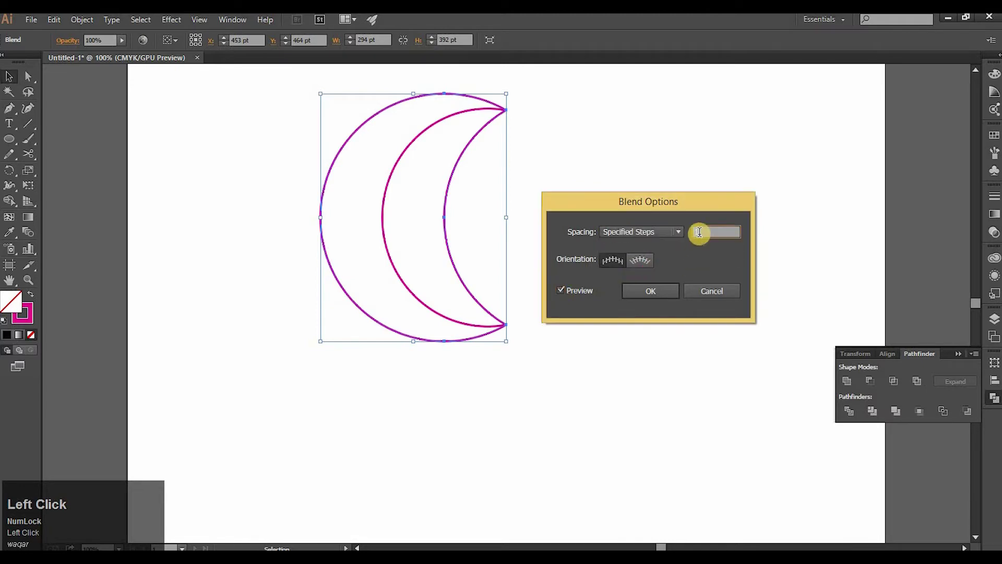
Set the blend to 10 specified steps, recolour it red and nudge it down-left.
scroll("up", 3)
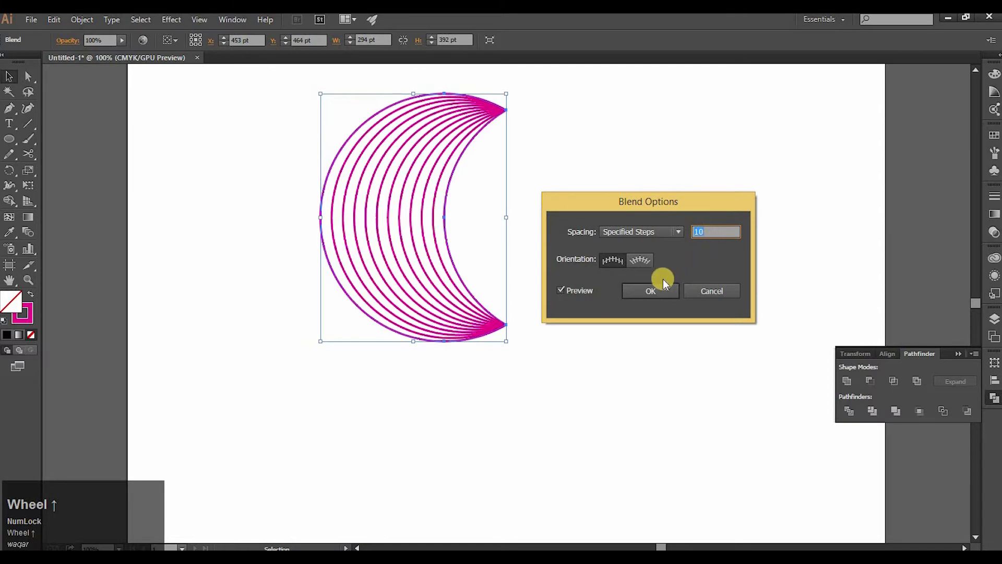
left_click_drag(656, 298, 650, 213)
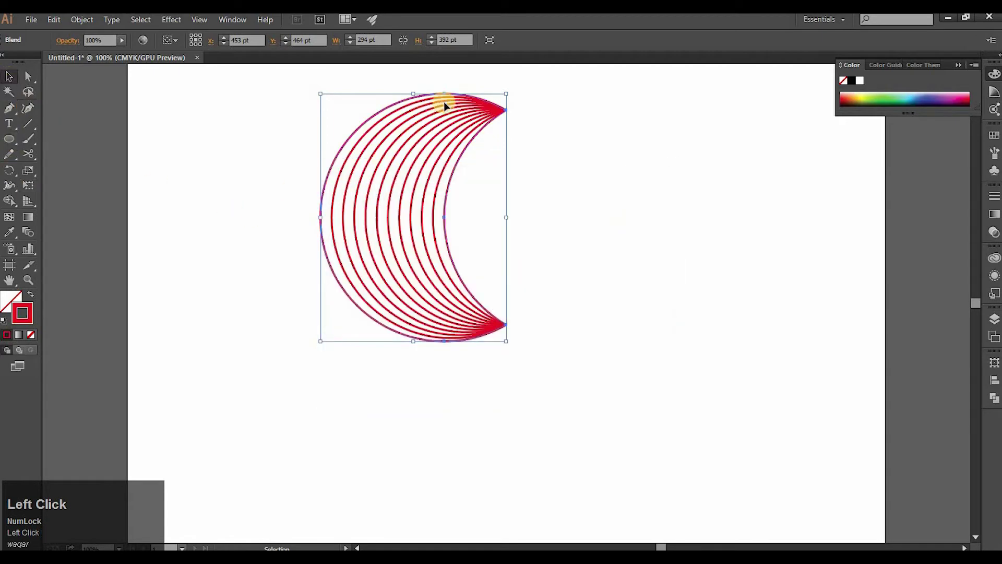
left_click_drag(494, 118, 565, 165)
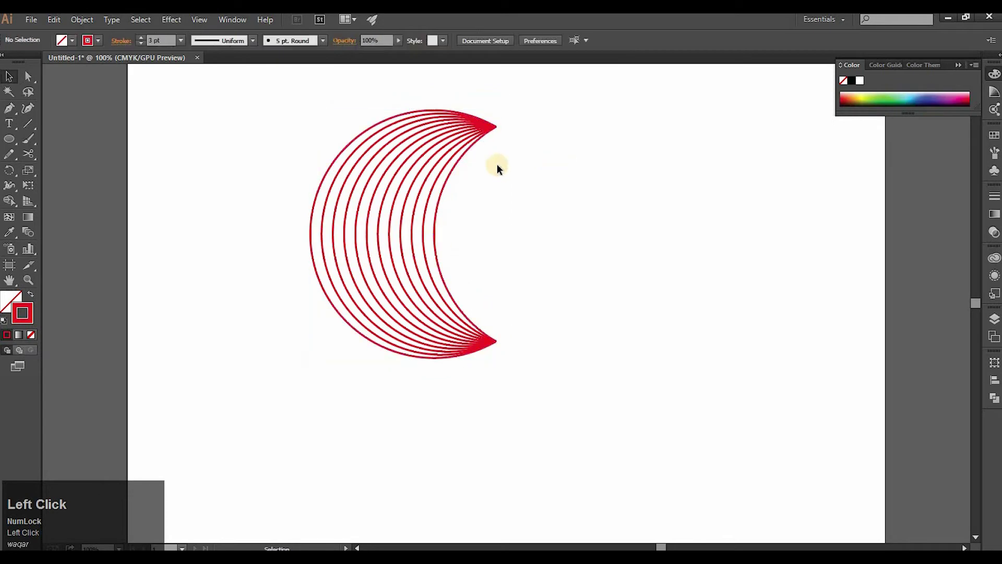
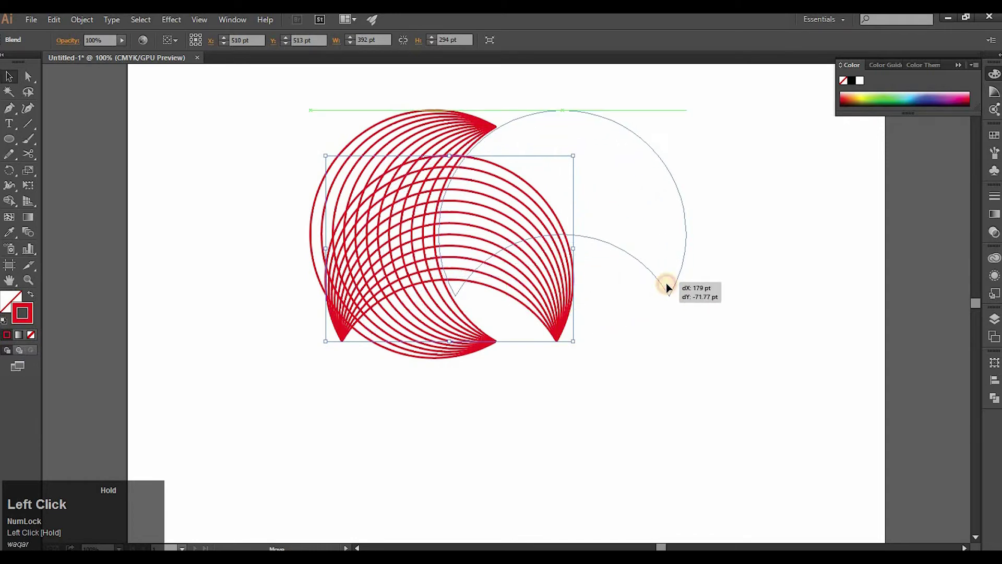
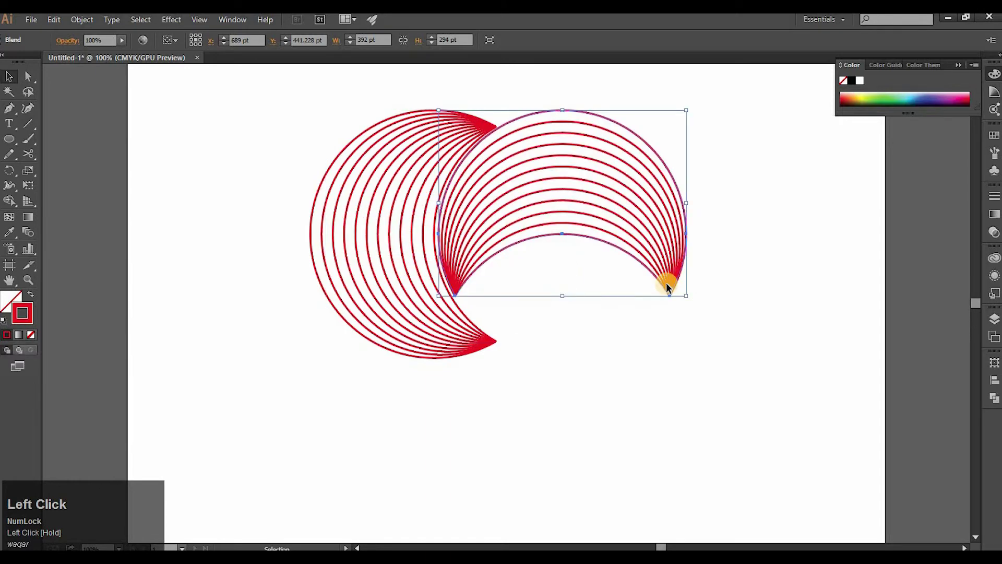
Place a 90°-rotated copy of the crescent blend at the original's upper right.
key("Left")
Select both interlocking crescent blends together for copying.
left_click_drag(652, 325, 68, 24)
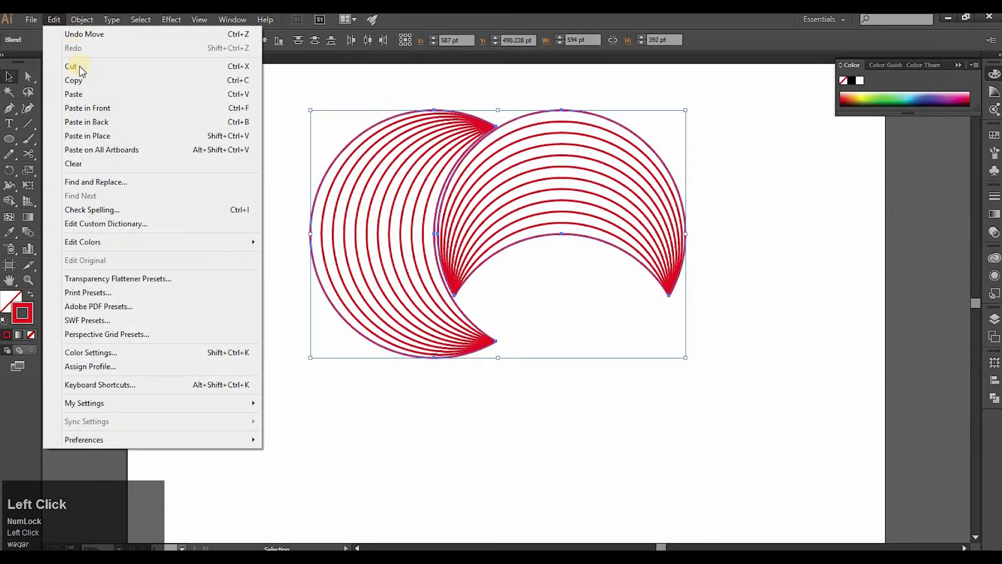
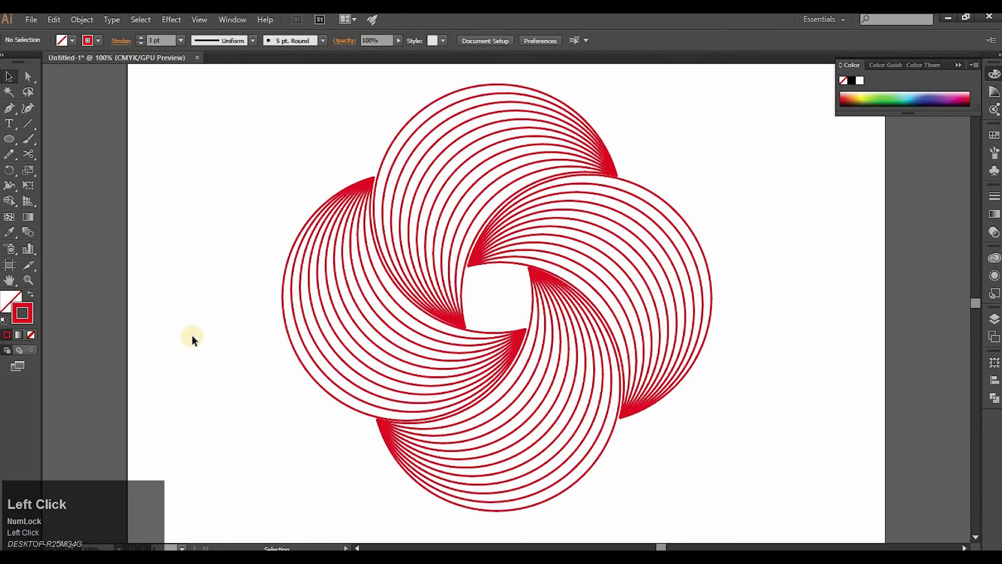
Draw a flat black ellipse shadow under the emblem and hide the panels.
left_click(15, 147)
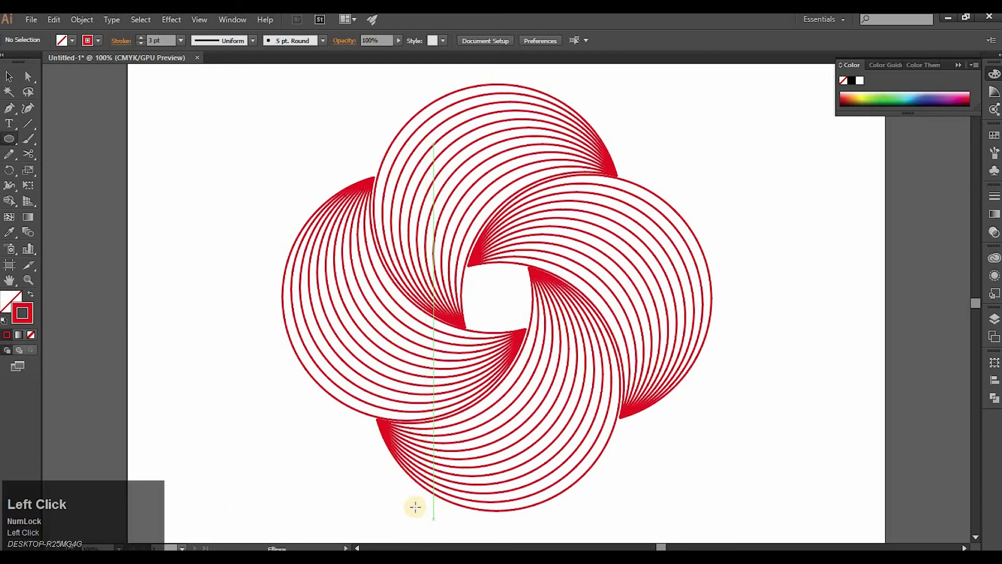
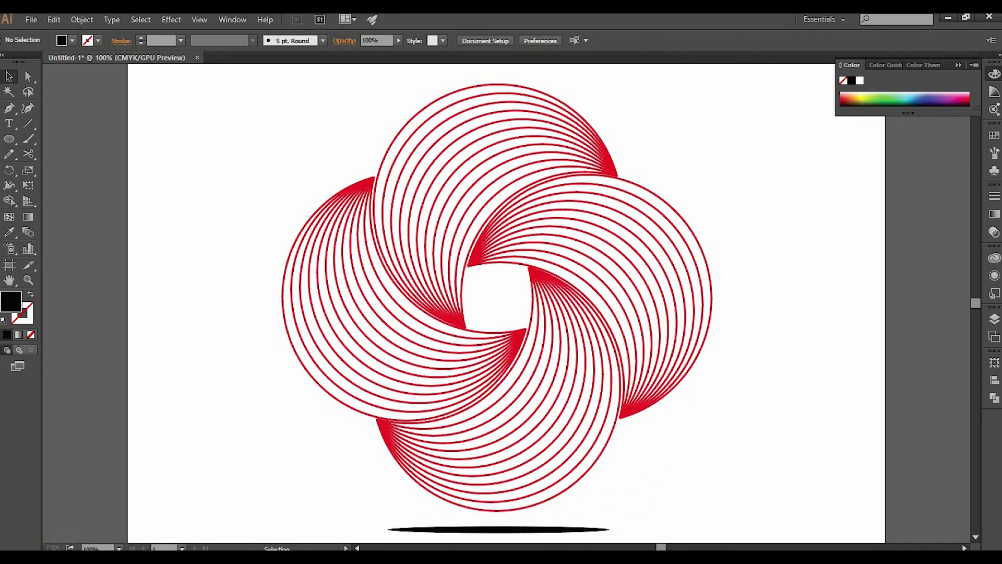
key("Tab")
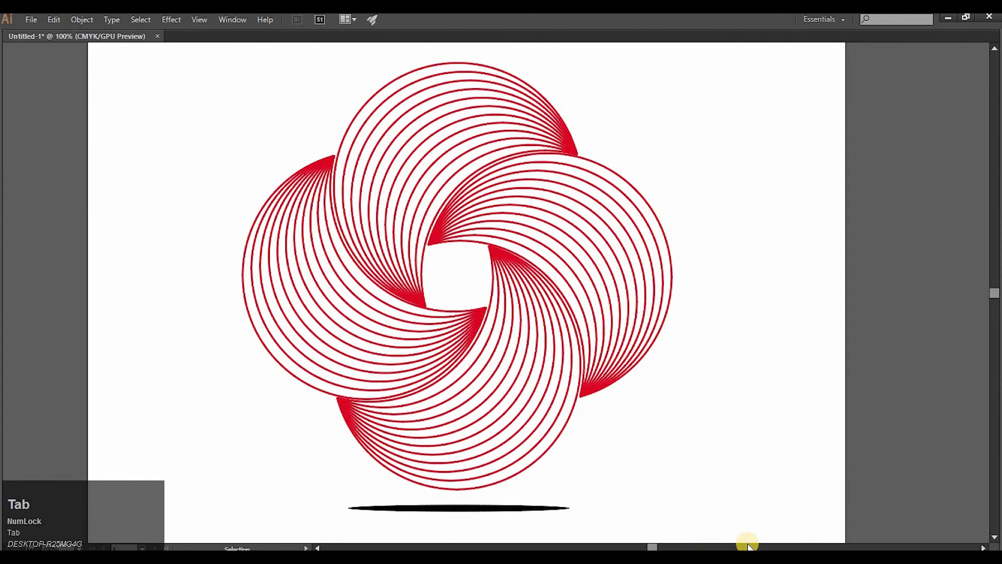